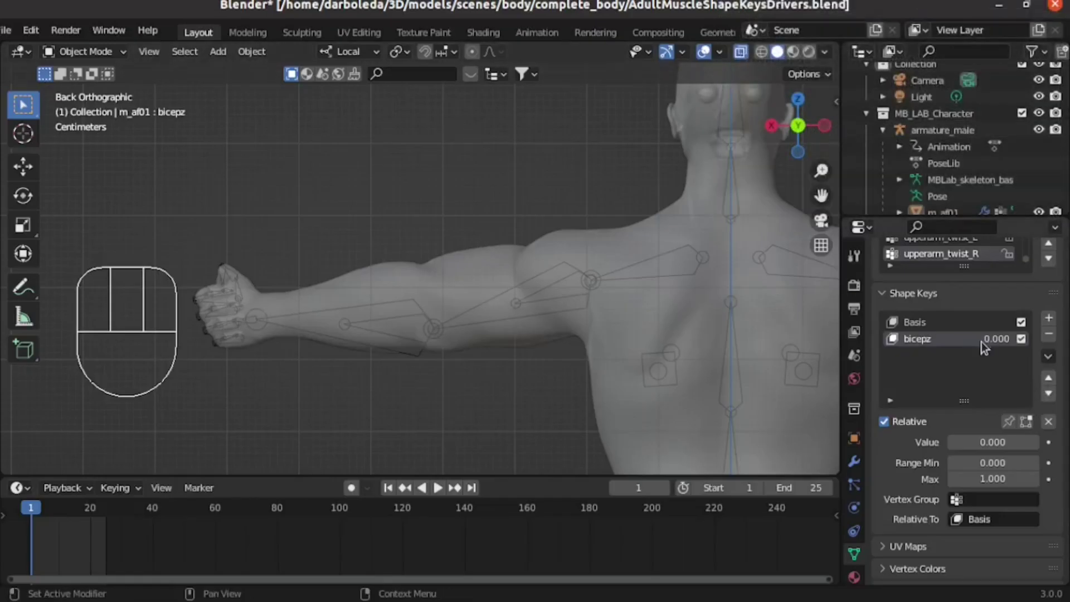
# Make armature_male the active object instead of the body mesh
pyautogui.moveTo(991, 350); pyautogui.dragTo(522, 324)
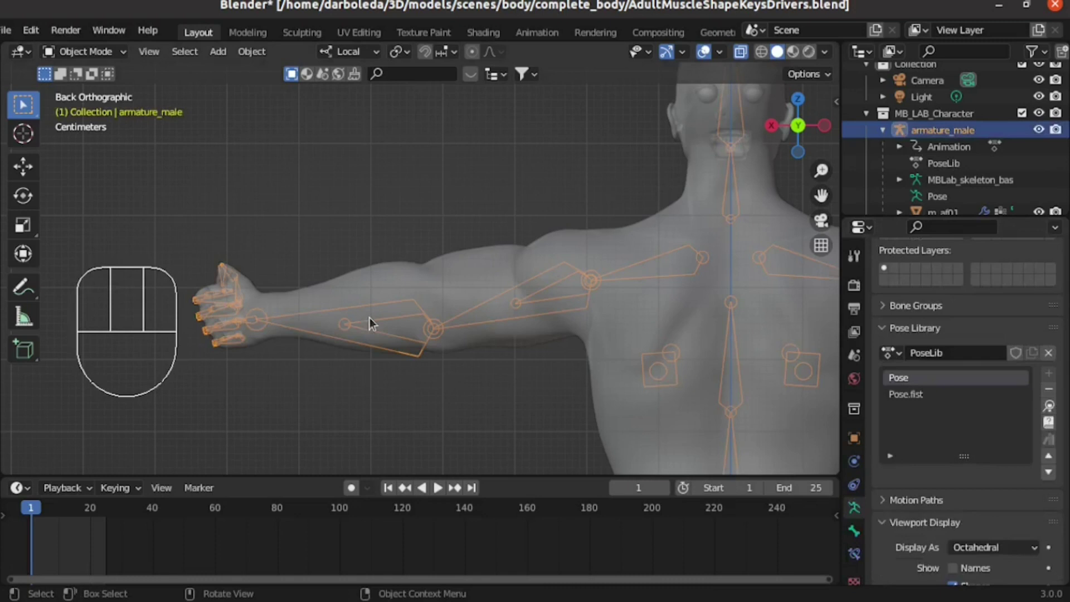
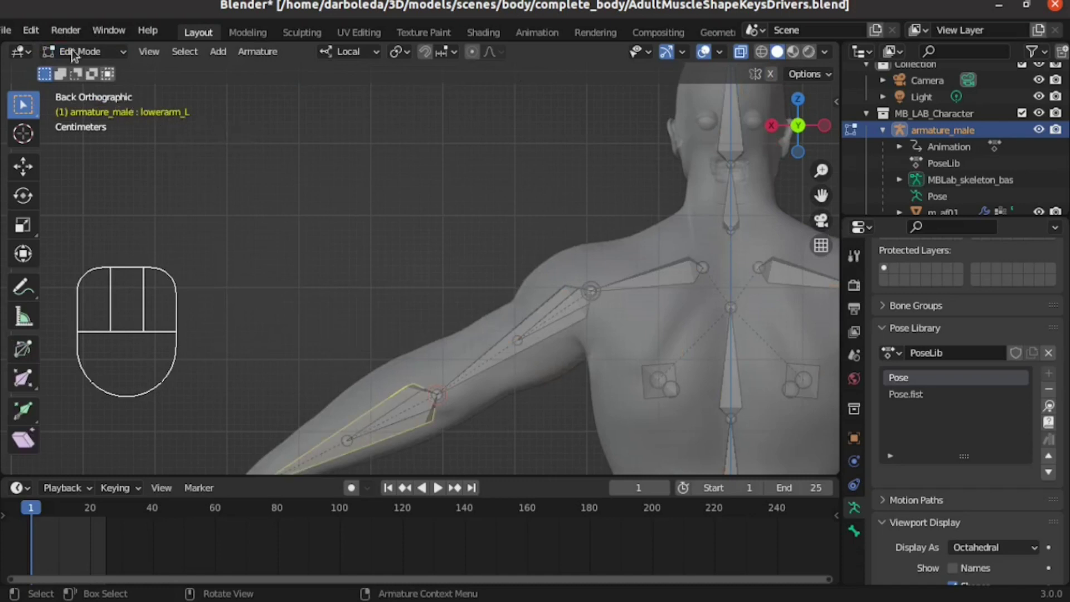
# Switch the armature to Pose Mode and rotate the arm bone with R
pyautogui.moveTo(84, 56); pyautogui.dragTo(108, 121)
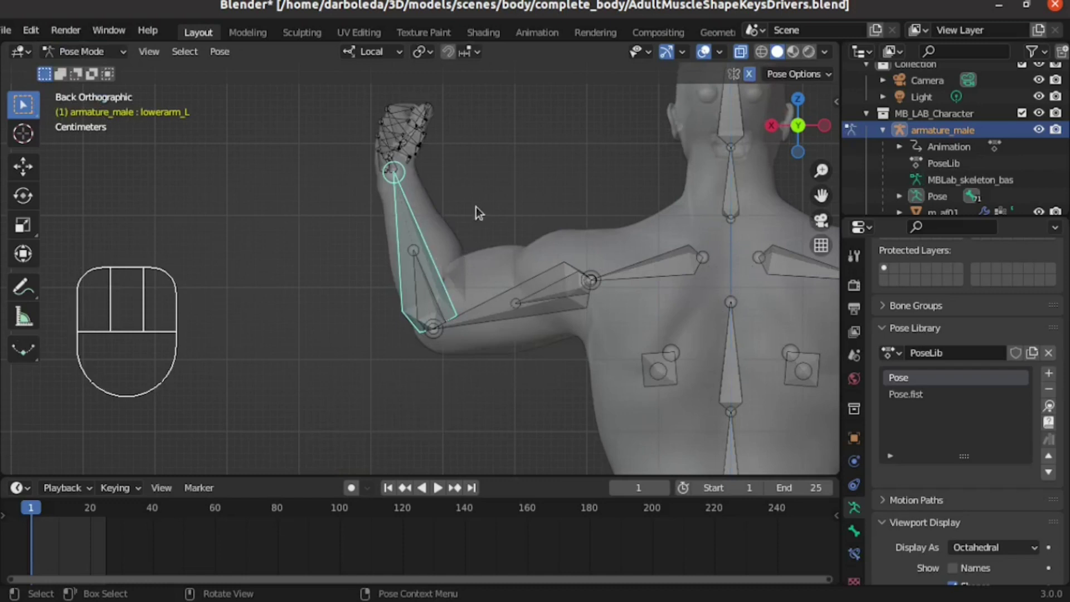
pyautogui.press('r')
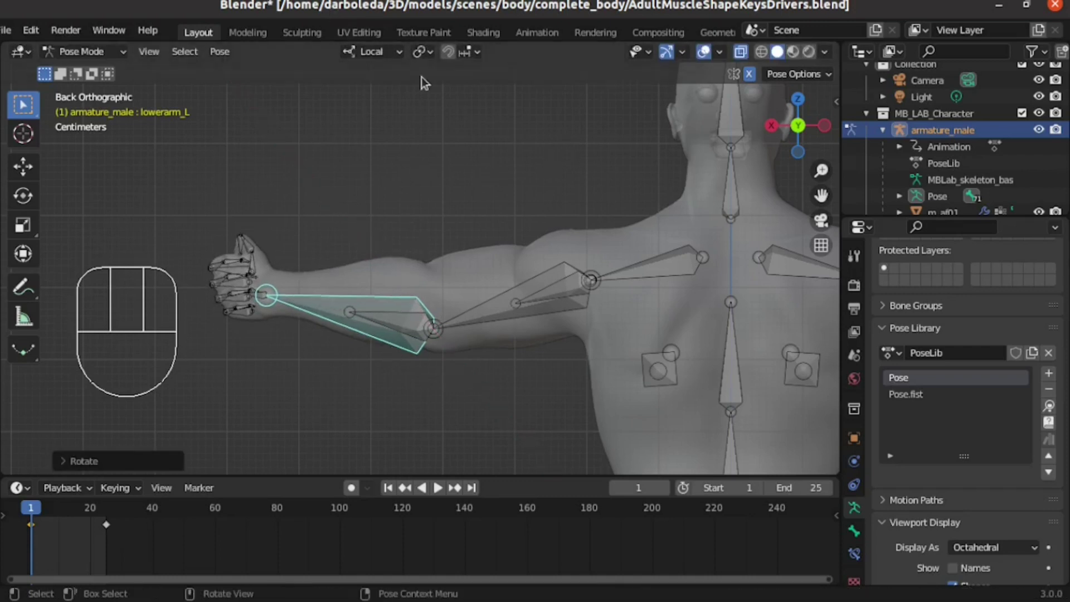
pyautogui.click(383, 52)
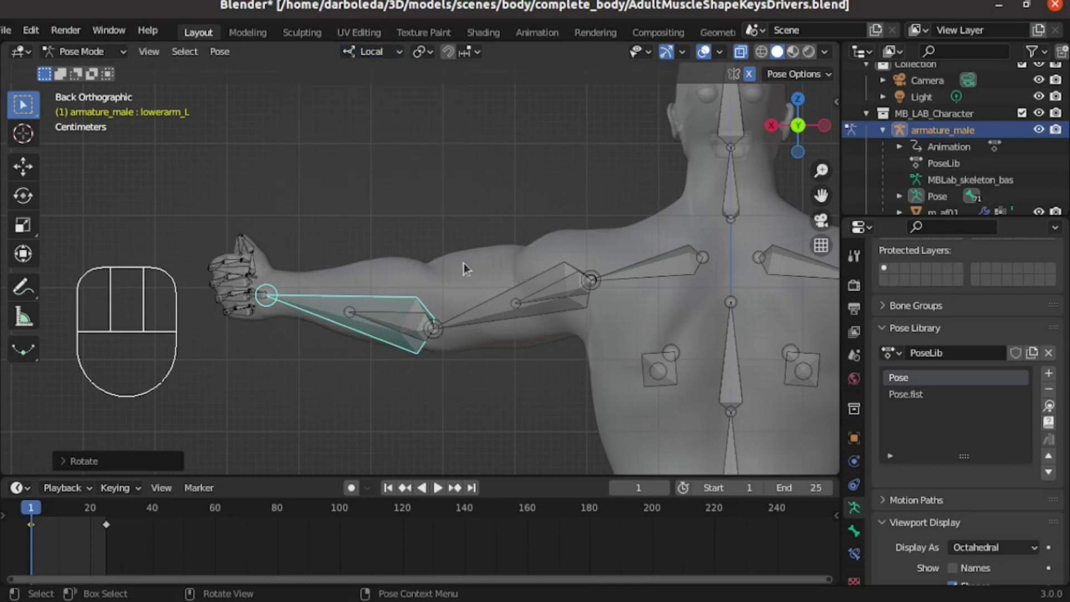
pyautogui.press('r')
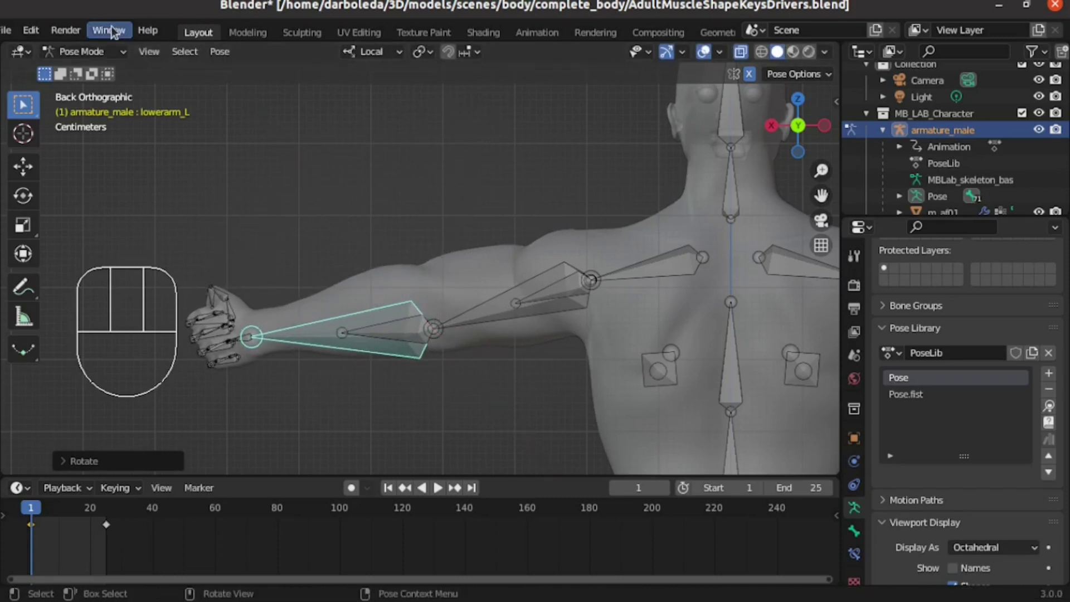
# Add a driver to the body mesh's bicepz shape key value, then reselect the armature
pyautogui.moveTo(105, 56); pyautogui.dragTo(110, 76)
pyautogui.click(376, 283)
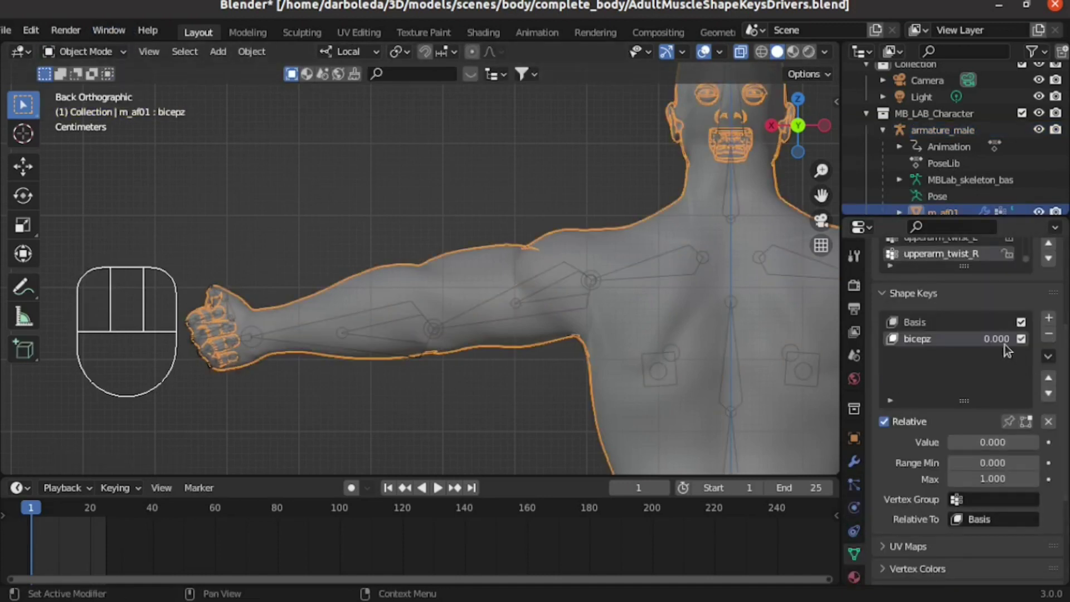
pyautogui.moveTo(999, 343); pyautogui.dragTo(536, 278)
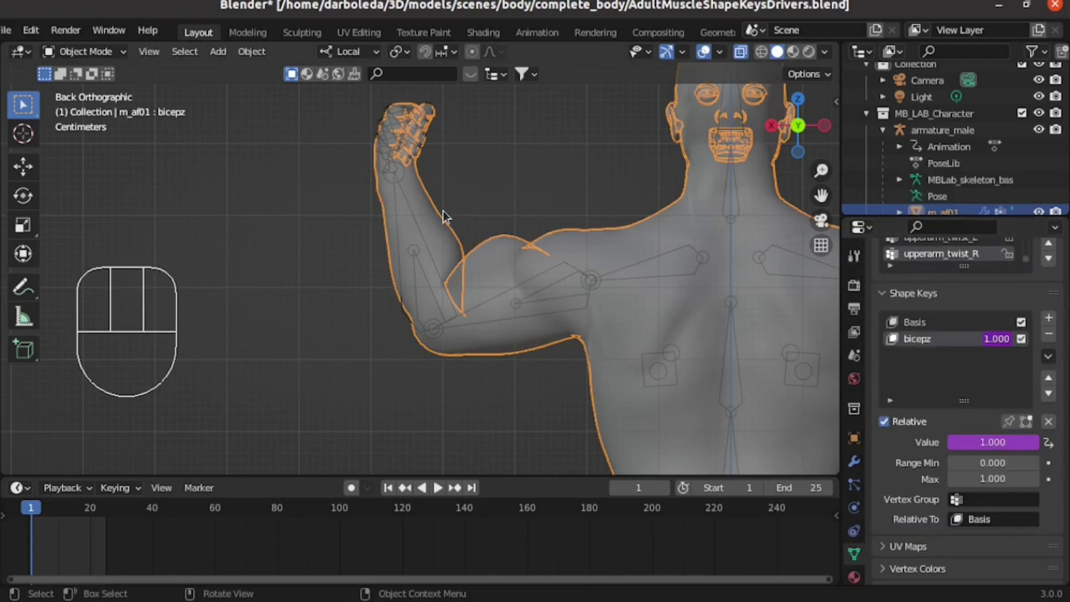
pyautogui.click(401, 204)
# Rotate the arm bone in Pose Mode so the driven bicepz value drops to 0.113 on the body mesh
pyautogui.moveTo(101, 51); pyautogui.dragTo(111, 106)
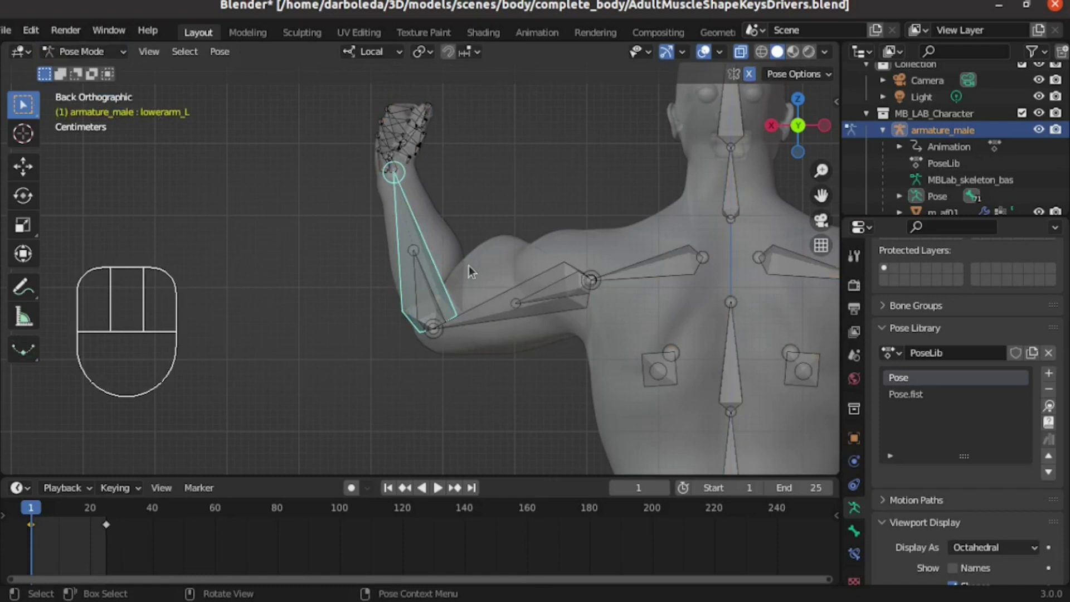
pyautogui.press('r')
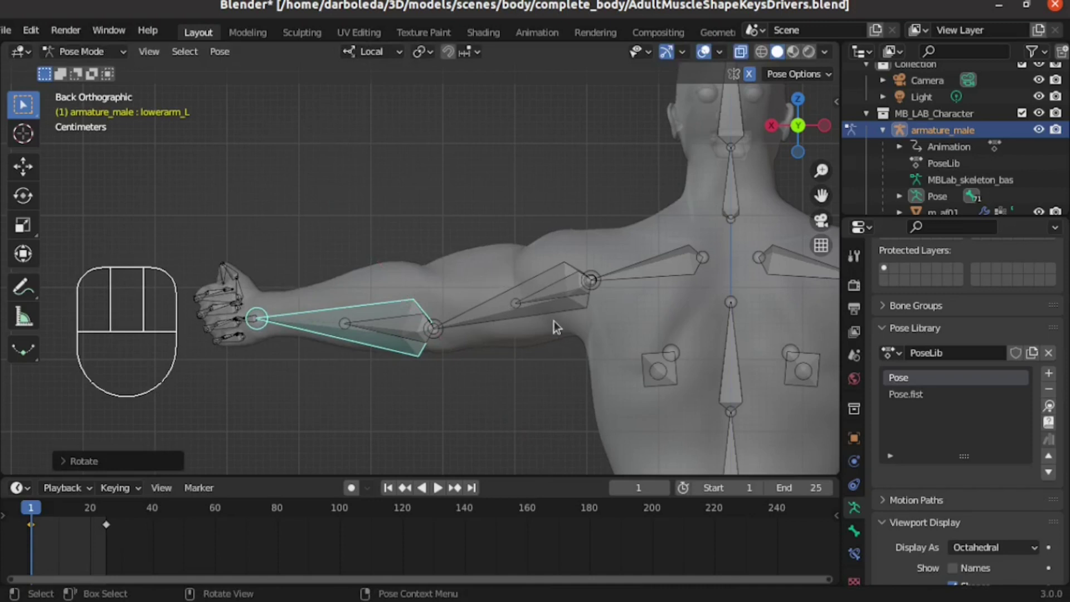
pyautogui.moveTo(91, 56); pyautogui.dragTo(126, 88)
# Point the bicepz driver at lowerarm_L's local X rotation with a 0.300 Generator coefficient
pyautogui.click(353, 279)
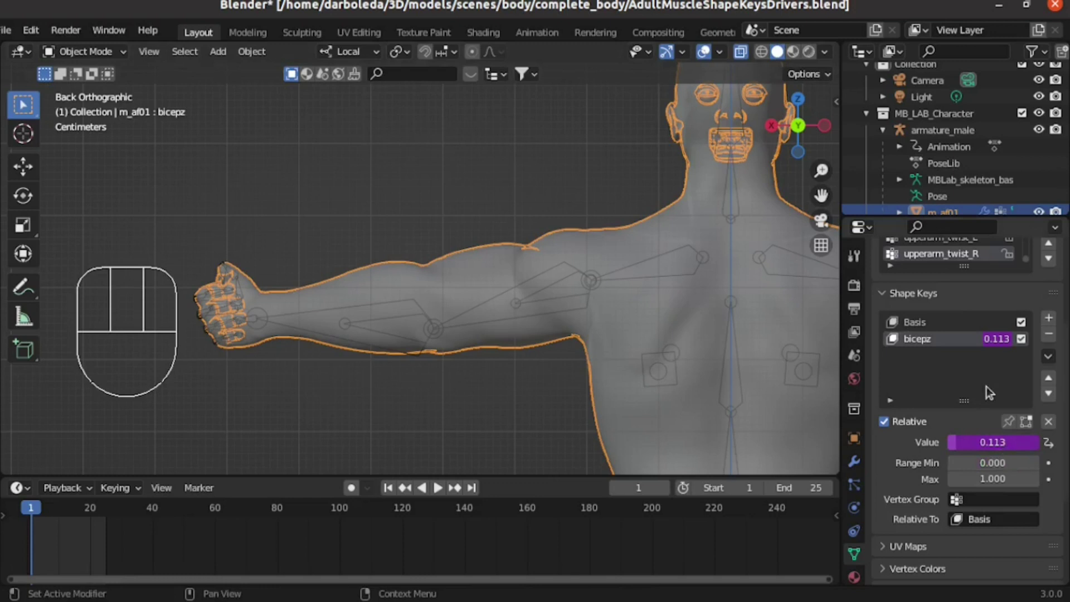
pyautogui.moveTo(999, 344); pyautogui.dragTo(967, 397)
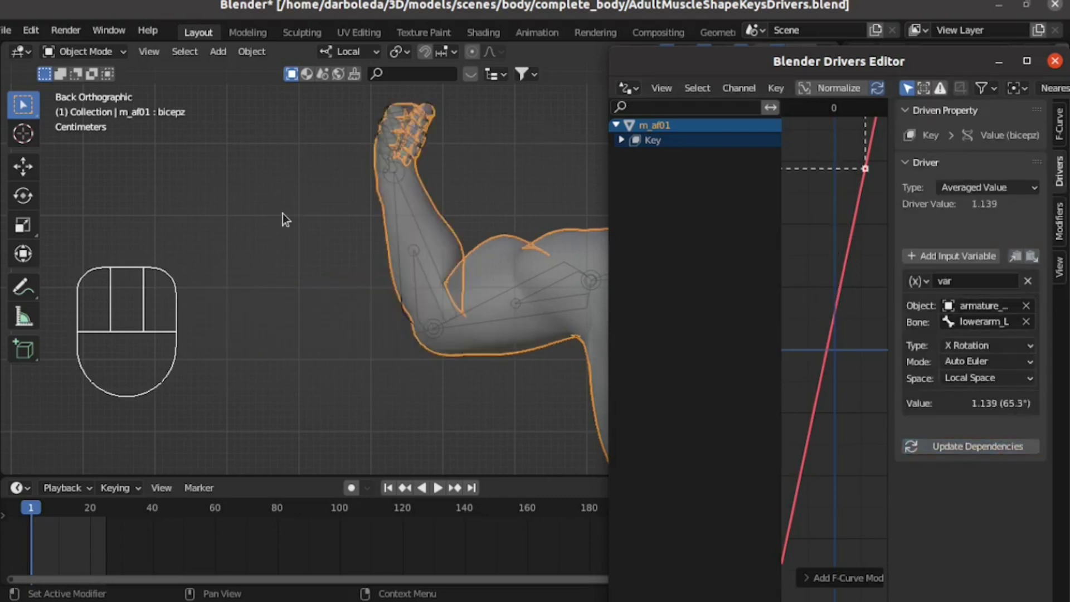
# Reselect the armature in Pose Mode and begin rotating the arm bone with R
pyautogui.click(399, 212)
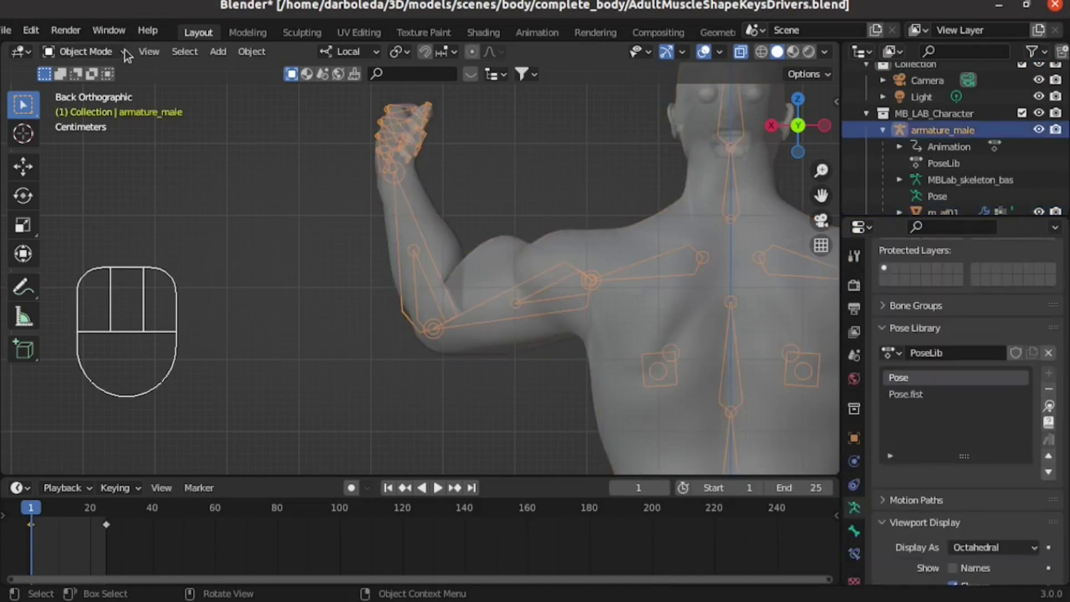
pyautogui.moveTo(118, 52); pyautogui.dragTo(116, 107)
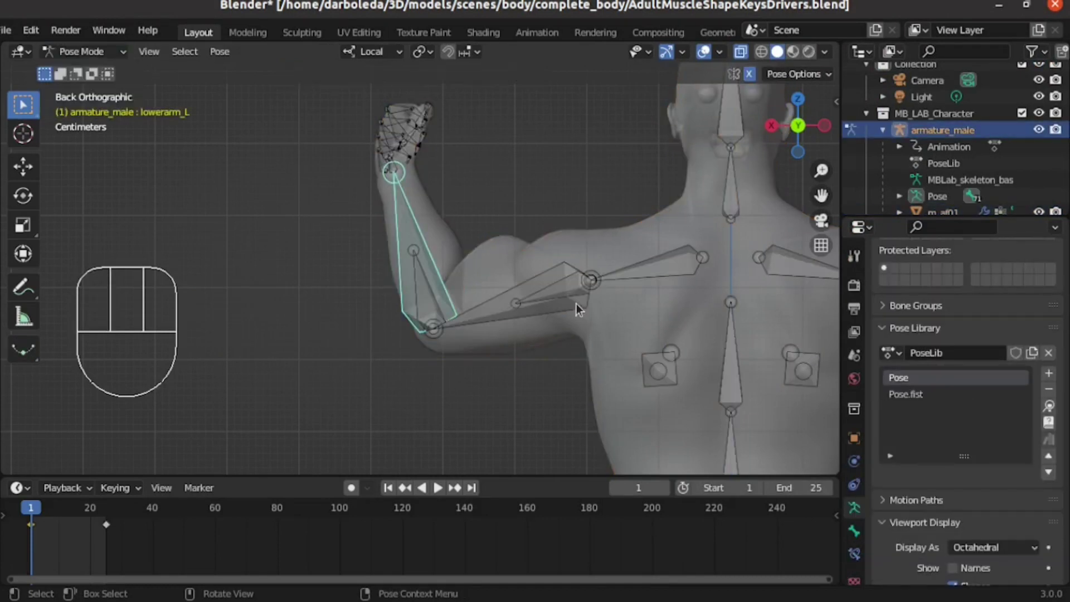
pyautogui.press('r')
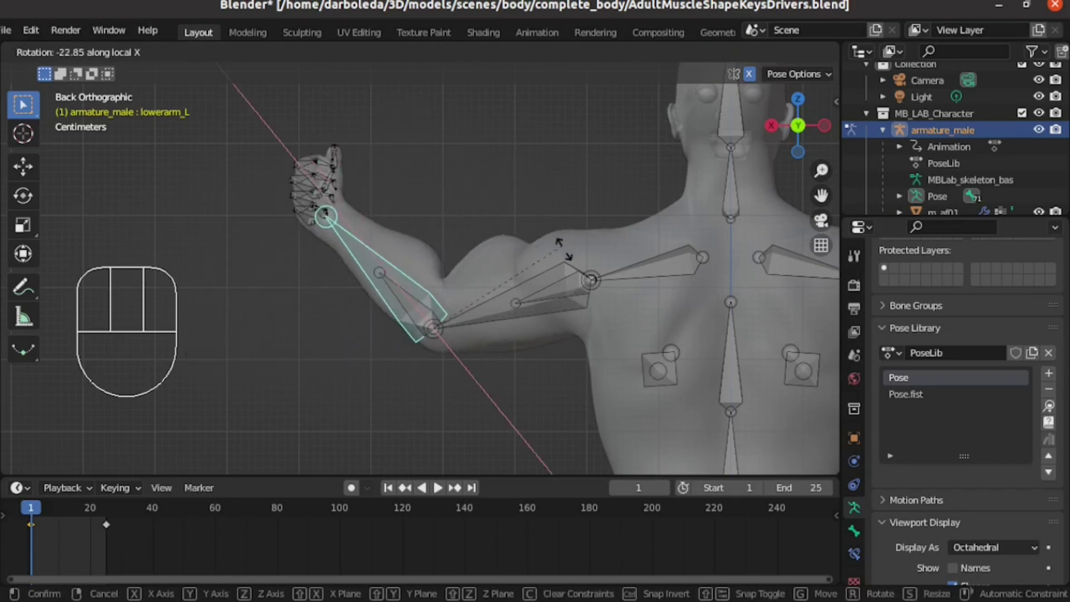
pyautogui.press('r')
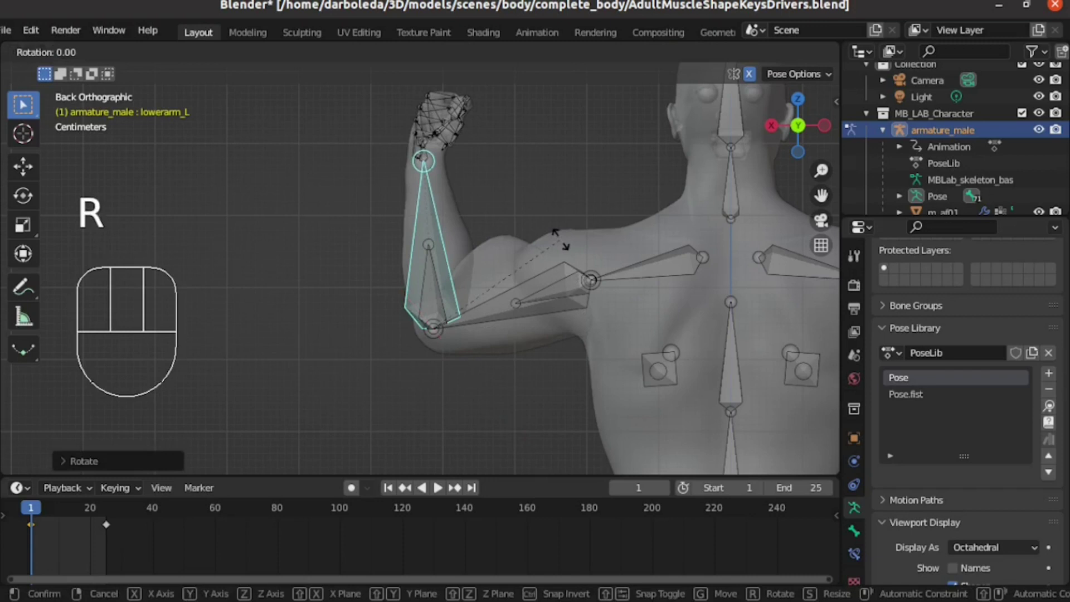